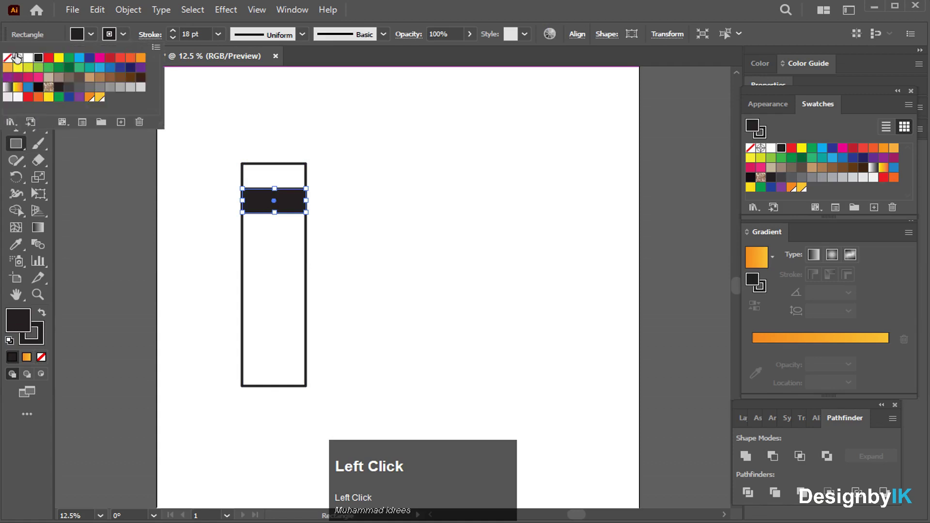
Set the dark band's stroke to None so it is a solid fill with no outline
{"action": "scroll", "scroll_direction": "up", "scroll_amount": 3}
{"action": "left_click", "coordinate": [263, 126]}
{"action": "scroll", "scroll_direction": "up", "scroll_amount": 3}
{"action": "left_click", "coordinate": [13, 85]}
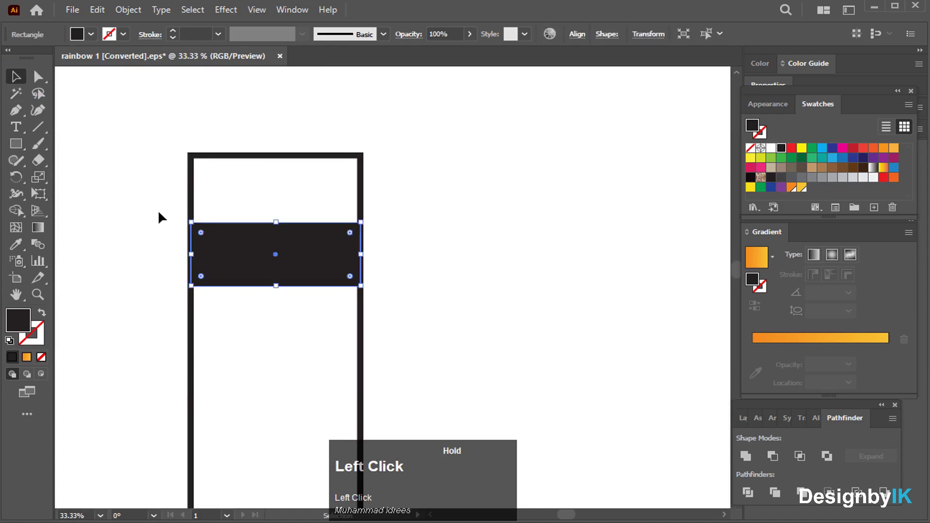
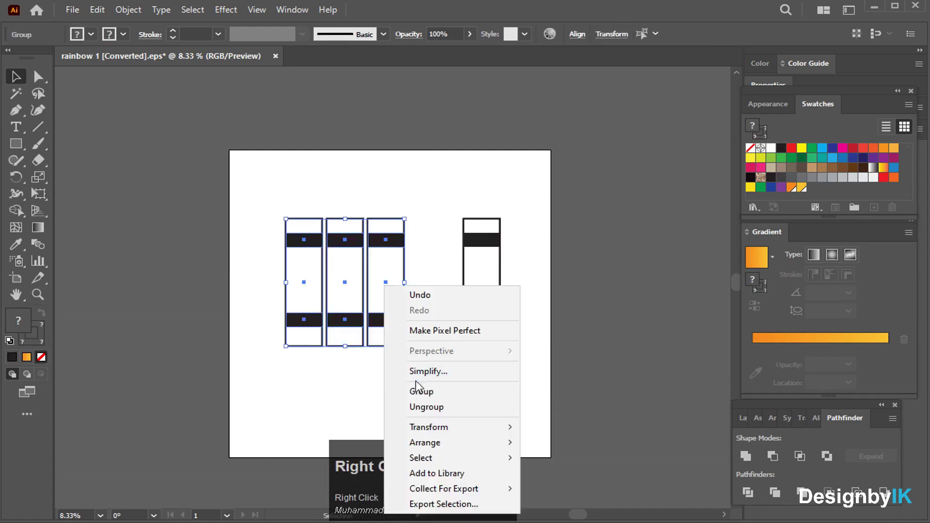
{"action": "left_click_drag", "start_coordinate": [420, 391], "coordinate": [486, 324]}
{"action": "right_click", "coordinate": [486, 324]}
{"action": "left_click", "coordinate": [529, 419]}
{"action": "scroll", "scroll_direction": "down", "scroll_amount": 3}
Marquee-select the books with the shelf bar and group them via the context menu
{"action": "left_click_drag", "start_coordinate": [502, 341], "coordinate": [574, 41]}
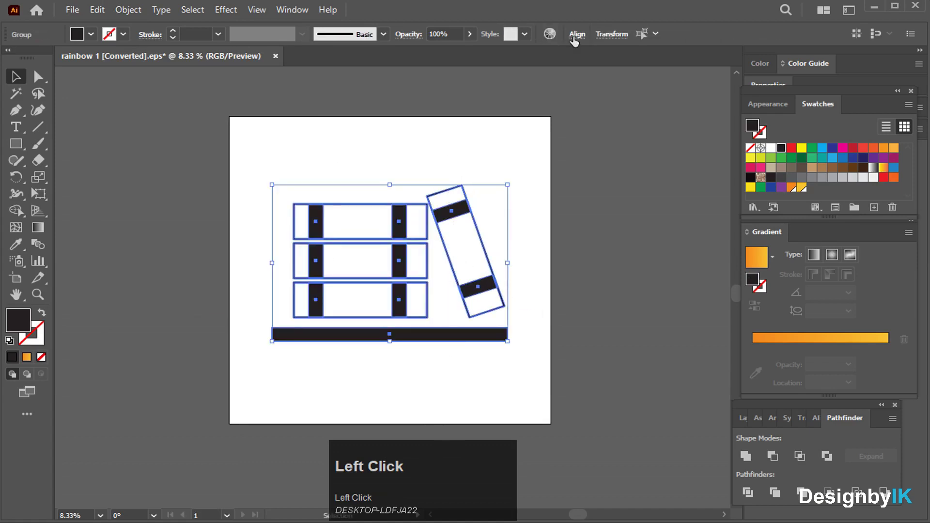
{"action": "right_click", "coordinate": [386, 209]}
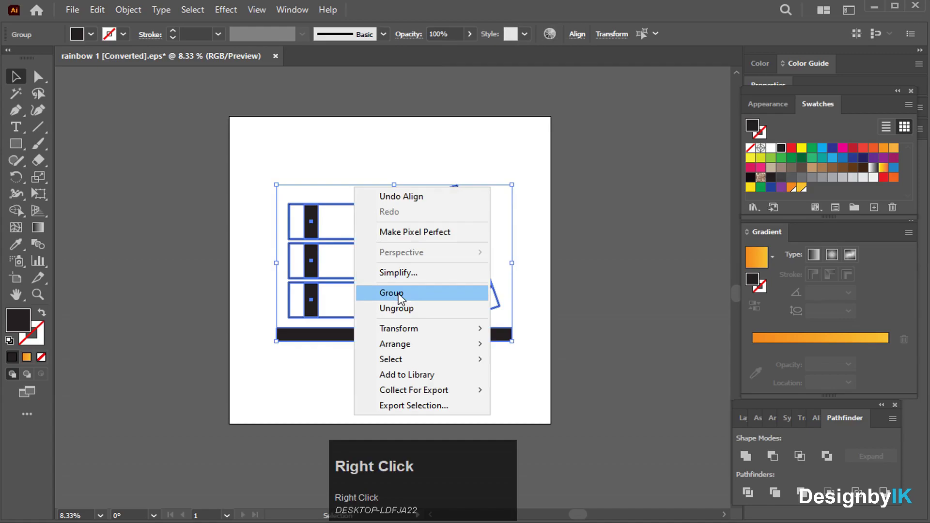